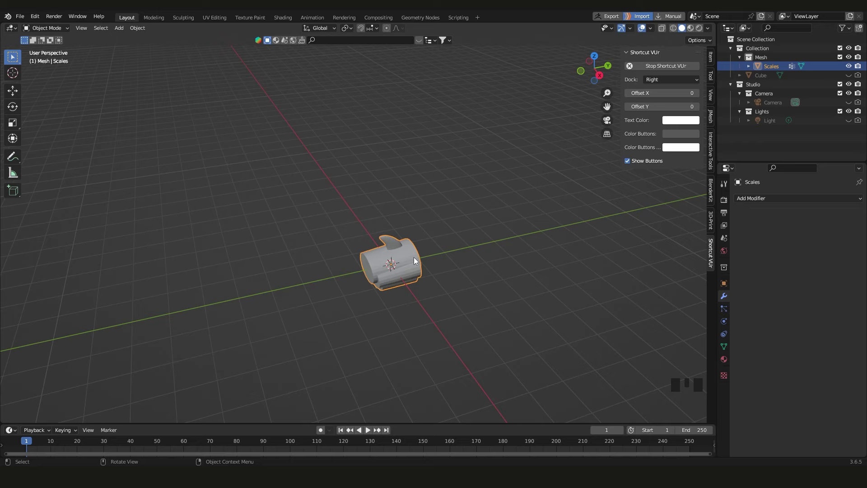
# Apply All Transforms to the selected Scales tail segment
pyautogui.scroll(3)
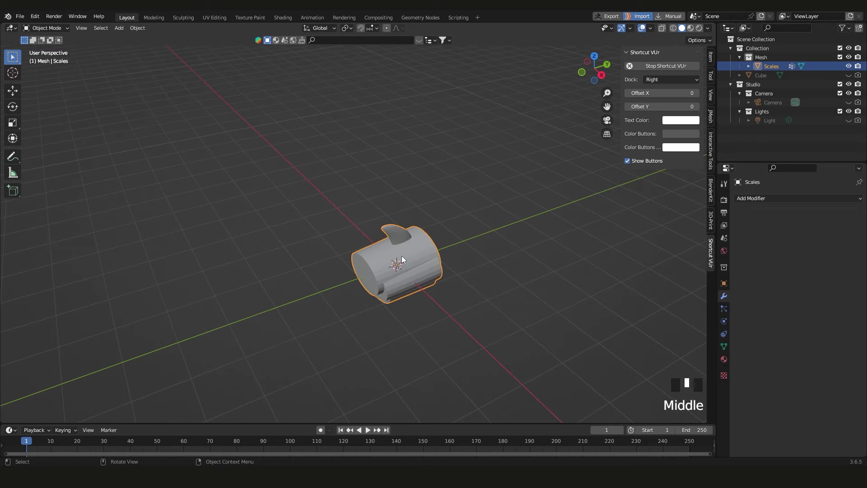
pyautogui.scroll(-3)
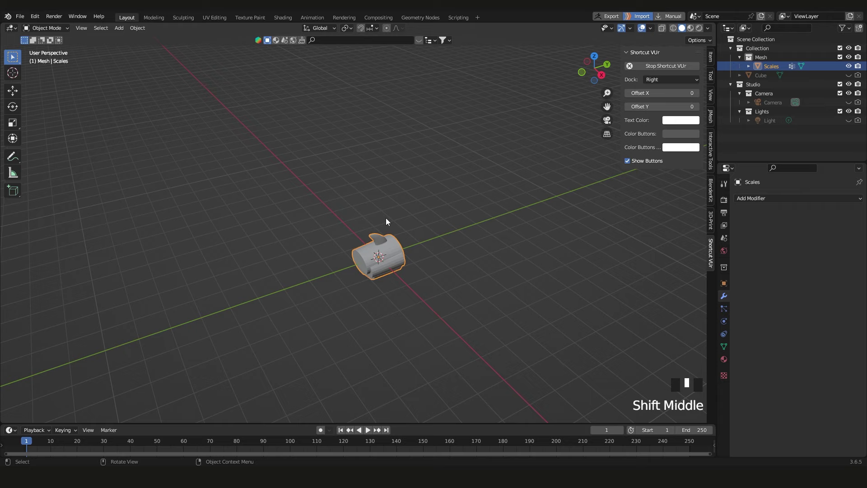
pyautogui.scroll(3)
pyautogui.press('ctrl+a')
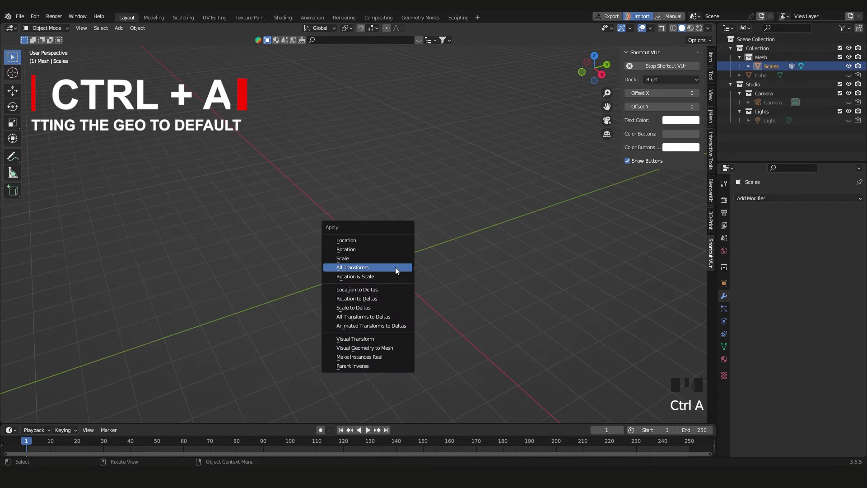
pyautogui.click(512, 261)
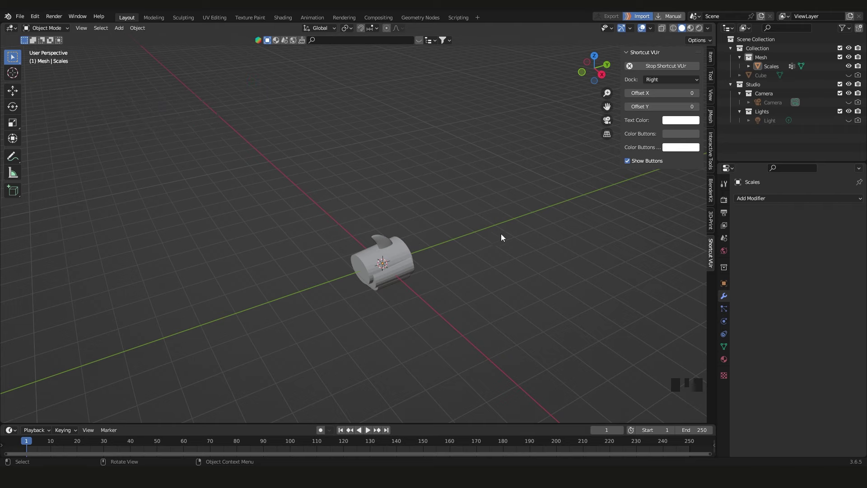
# Orbit around the segment to check it and reach the Add Modifier list
pyautogui.scroll(-3)
pyautogui.moveTo(464, 245); pyautogui.dragTo(403, 247)
pyautogui.scroll(3)
pyautogui.moveTo(422, 247); pyautogui.dragTo(438, 257)
pyautogui.scroll(3)
pyautogui.moveTo(434, 257); pyautogui.dragTo(416, 247)
pyautogui.click(416, 247)
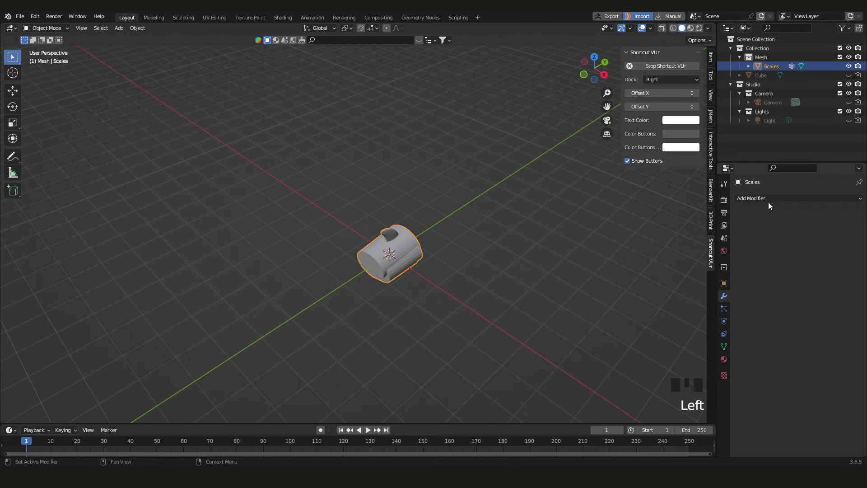
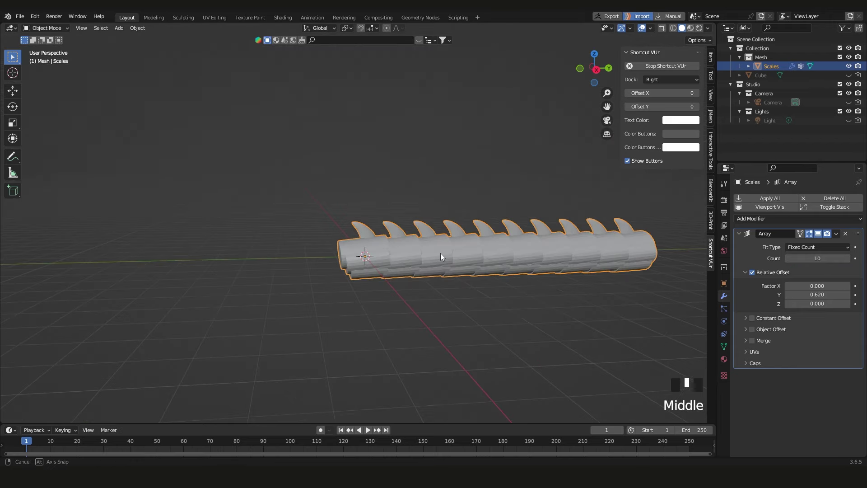
# Inspect the ten-segment arrayed tail and switch to a top-down orthographic view
pyautogui.scroll(-3)
pyautogui.moveTo(457, 287); pyautogui.dragTo(441, 258)
pyautogui.scroll(3)
pyautogui.click(855, 68)
pyautogui.moveTo(480, 257); pyautogui.dragTo(467, 273)
# Add a Bezier curve to the scene and rotate it 90 degrees
pyautogui.press('shift+a')
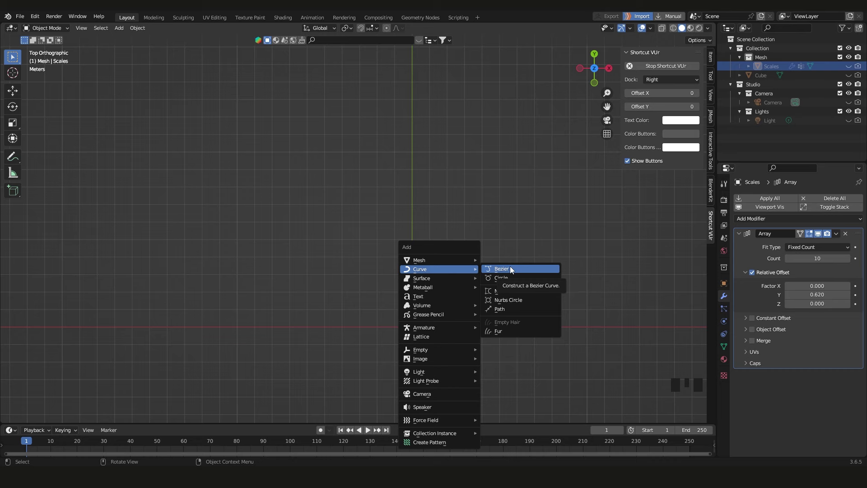
pyautogui.moveTo(448, 312); pyautogui.dragTo(456, 279)
pyautogui.scroll(3)
pyautogui.press('r')
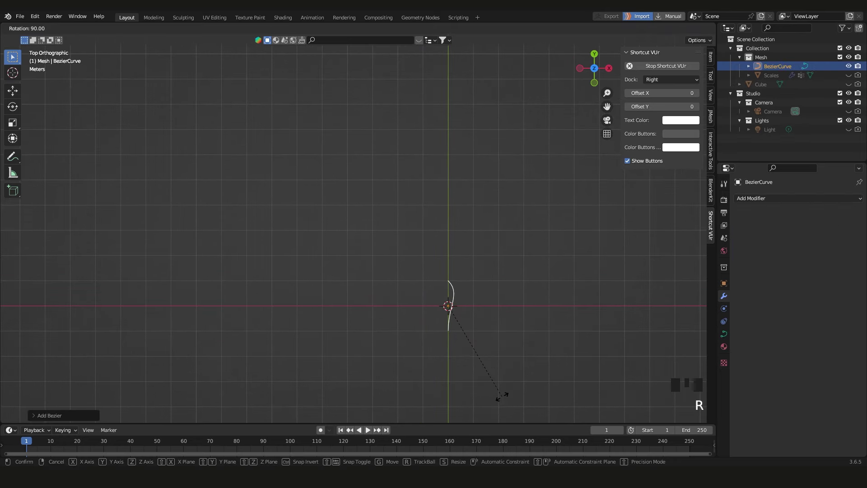
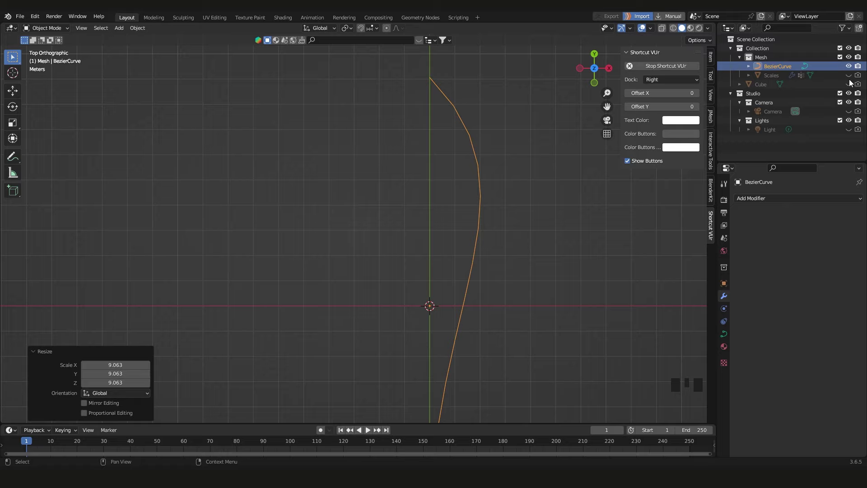
# Show the Scales array again and select it alongside the curve
pyautogui.click(852, 78)
pyautogui.click(861, 79)
pyautogui.scroll(-3)
pyautogui.moveTo(434, 252); pyautogui.dragTo(392, 224)
pyautogui.scroll(3)
# Move the Scales array along the Y axis, about 5.3 m, relative to the curve
pyautogui.click(399, 196)
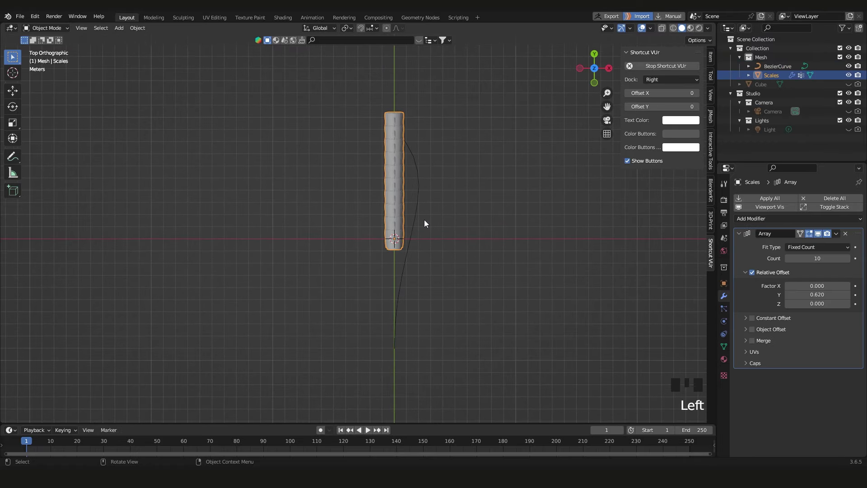
pyautogui.press('g')
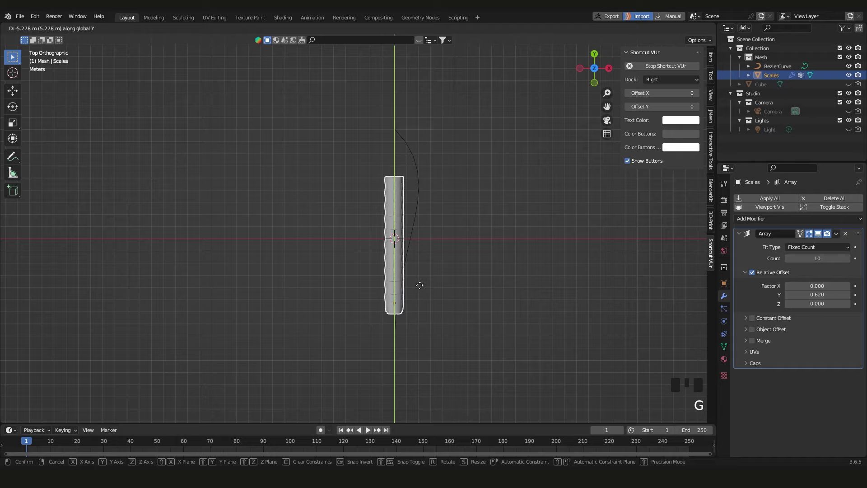
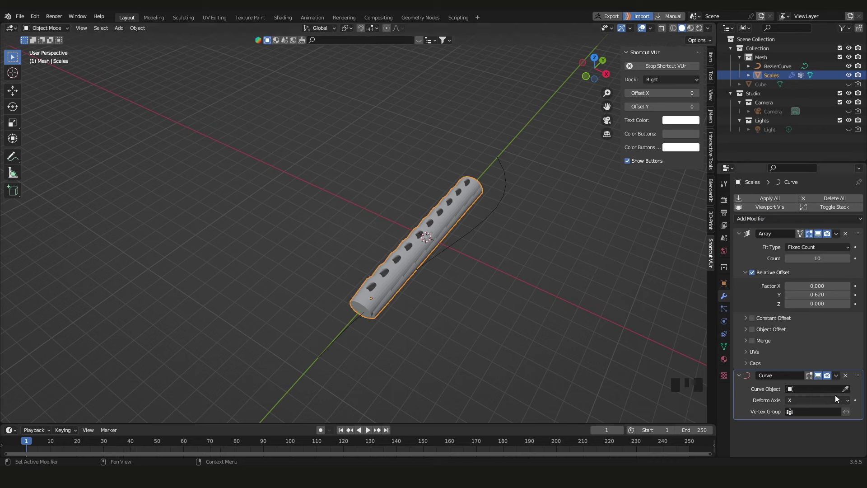
# Set BezierCurve as the Curve modifier target so the tail bends along it
pyautogui.click(849, 391)
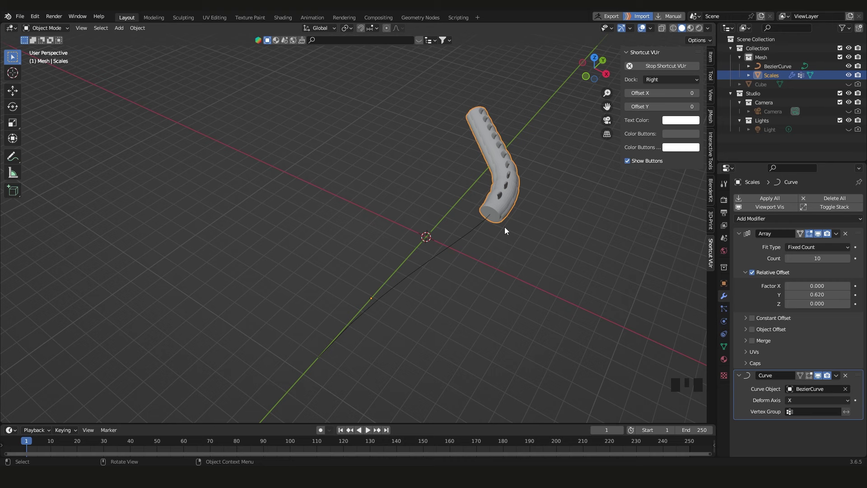
pyautogui.moveTo(511, 229); pyautogui.dragTo(809, 403)
pyautogui.moveTo(809, 403); pyautogui.dragTo(800, 364)
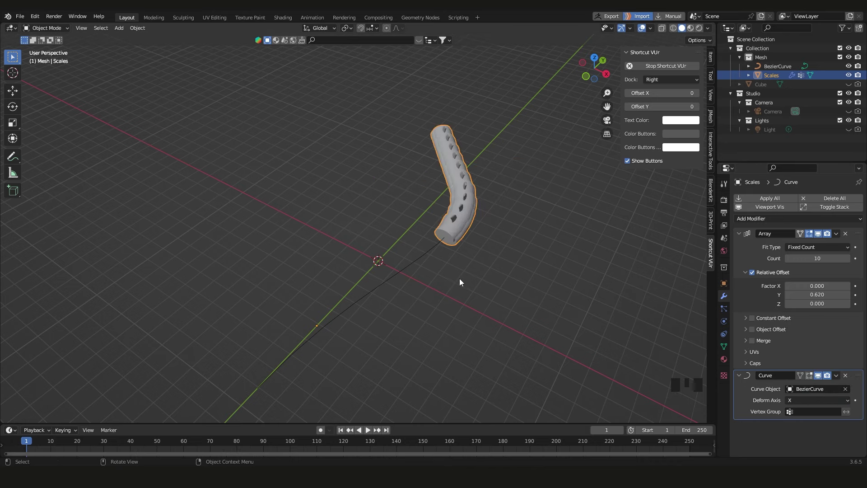
pyautogui.moveTo(470, 258); pyautogui.dragTo(455, 262)
pyautogui.scroll(-3)
pyautogui.moveTo(442, 277); pyautogui.dragTo(431, 268)
pyautogui.scroll(3)
pyautogui.moveTo(455, 267); pyautogui.dragTo(444, 261)
pyautogui.scroll(3)
# Slide the bent tail further along the curve in Y
pyautogui.press('g')
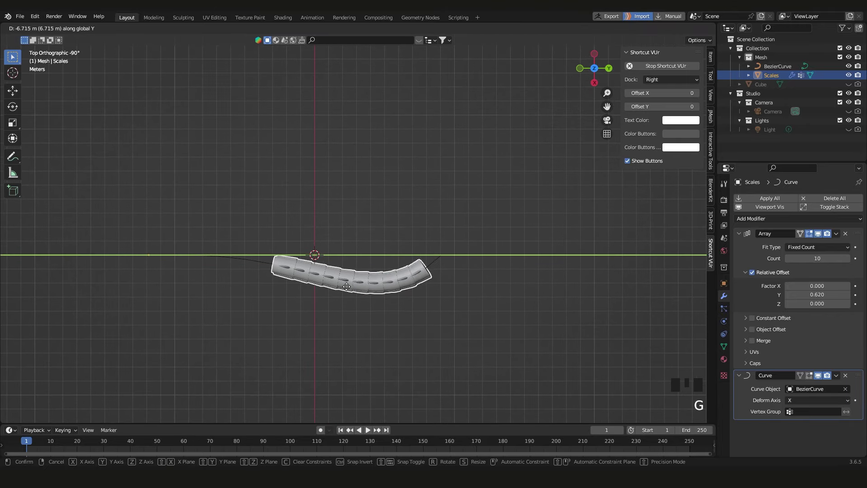
pyautogui.moveTo(335, 287); pyautogui.dragTo(365, 246)
pyautogui.scroll(3)
pyautogui.moveTo(379, 244); pyautogui.dragTo(455, 219)
pyautogui.click(455, 219)
pyautogui.moveTo(466, 229); pyautogui.dragTo(391, 279)
# Edit the Bezier curve and subdivide its control points
pyautogui.press('Tab')
pyautogui.moveTo(410, 294); pyautogui.dragTo(493, 262)
pyautogui.scroll(-3)
pyautogui.moveTo(448, 266); pyautogui.dragTo(499, 271)
pyautogui.press('a')
pyautogui.click(540, 332)
pyautogui.press('a')
# Grab an end control point and drag it upward to bend the curve
pyautogui.moveTo(492, 329); pyautogui.dragTo(491, 252)
pyautogui.moveTo(491, 252); pyautogui.dragTo(392, 279)
pyautogui.moveTo(391, 279); pyautogui.dragTo(492, 256)
pyautogui.click(492, 255)
pyautogui.moveTo(494, 263); pyautogui.dragTo(470, 235)
pyautogui.click(470, 235)
pyautogui.click(464, 265)
pyautogui.press('g')
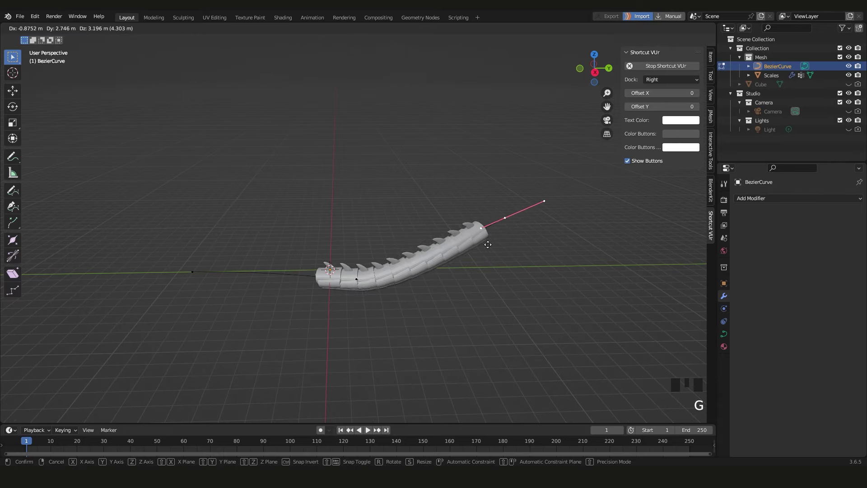
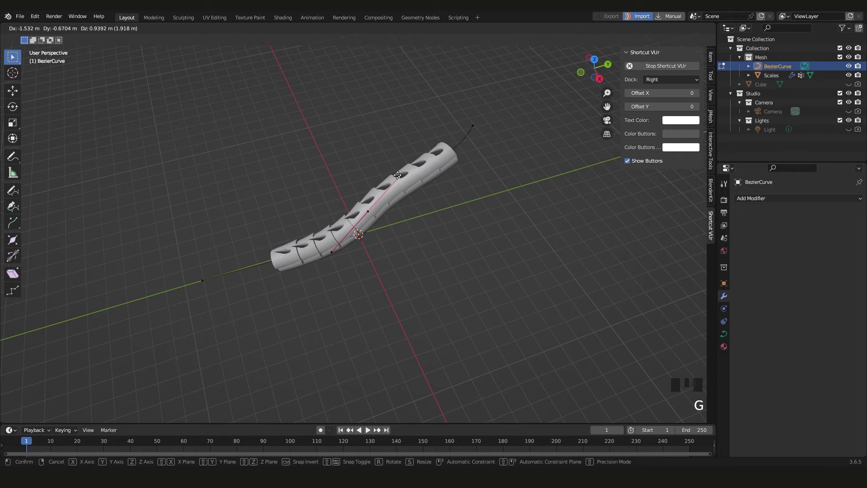
# Reshape the curve into an S, pull out and resize the end handle, and twist the point
pyautogui.moveTo(375, 184); pyautogui.dragTo(372, 173)
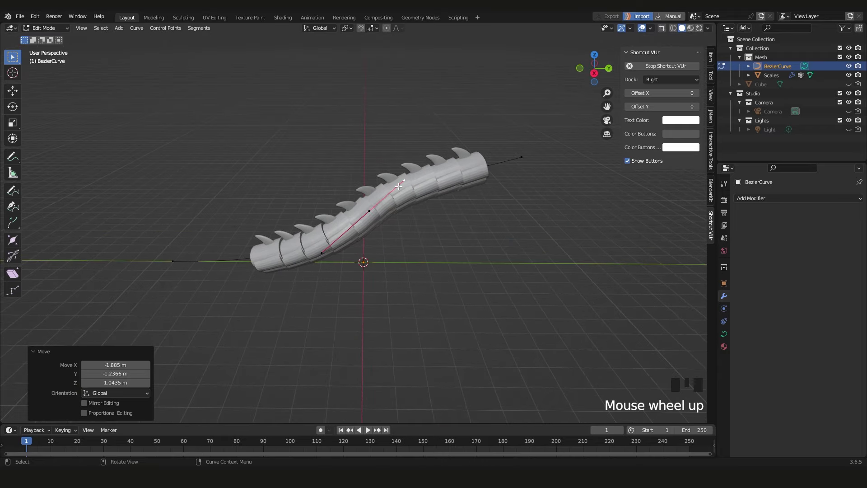
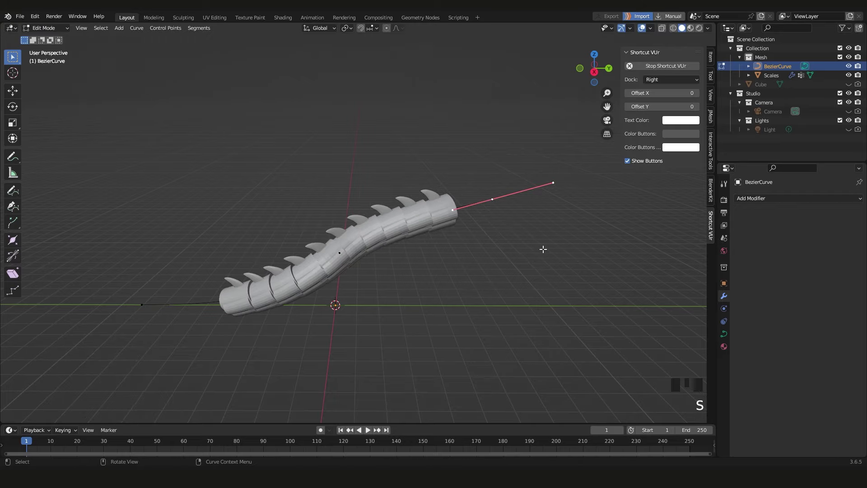
pyautogui.moveTo(483, 201); pyautogui.dragTo(504, 209)
pyautogui.press('alt+s')
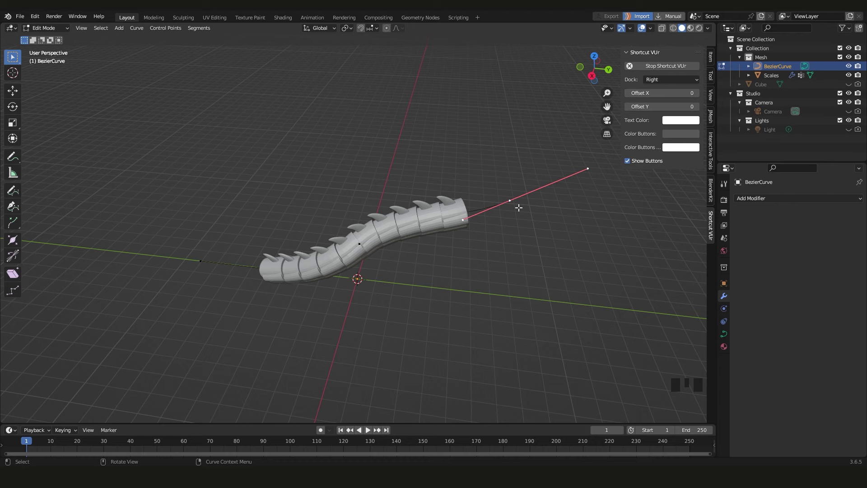
pyautogui.moveTo(513, 204); pyautogui.dragTo(494, 246)
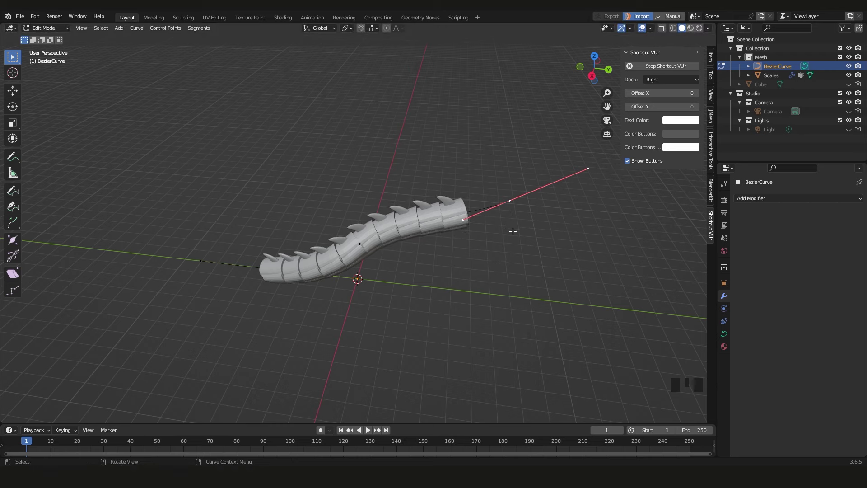
pyautogui.press('ctrl+t')
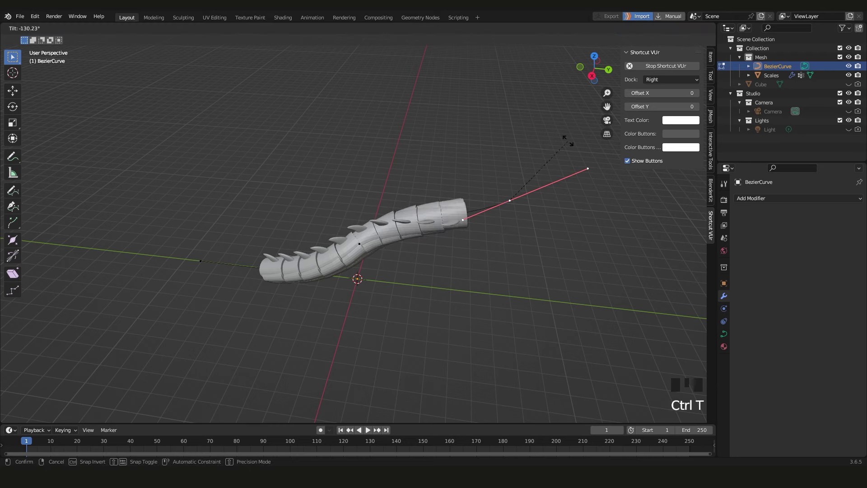
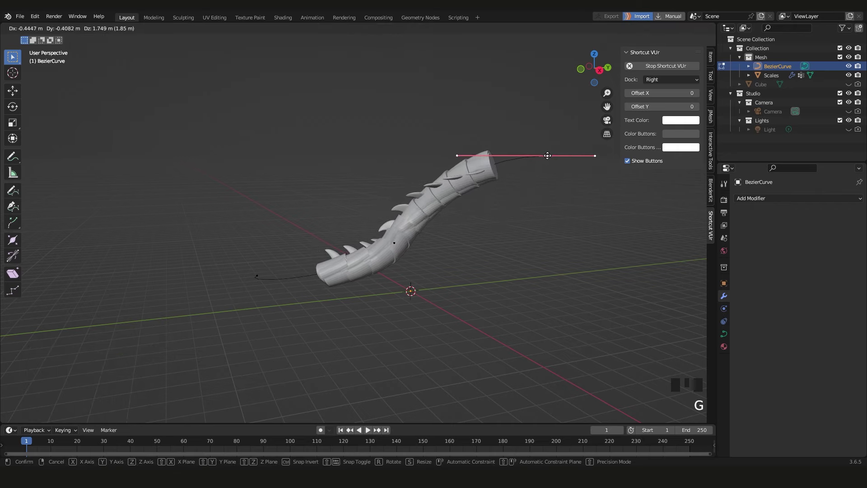
# Move handles to refine the tail's bend and leave Edit Mode
pyautogui.moveTo(456, 184); pyautogui.dragTo(459, 211)
pyautogui.scroll(3)
pyautogui.moveTo(462, 209); pyautogui.dragTo(434, 205)
pyautogui.press('Tab')
# Orbit around the tail to inspect the new S-shaped sweep
pyautogui.scroll(3)
pyautogui.moveTo(474, 221); pyautogui.dragTo(455, 223)
pyautogui.scroll(-3)
pyautogui.moveTo(430, 218); pyautogui.dragTo(407, 216)
pyautogui.scroll(3)
pyautogui.scroll(-3)
pyautogui.moveTo(408, 198); pyautogui.dragTo(286, 320)
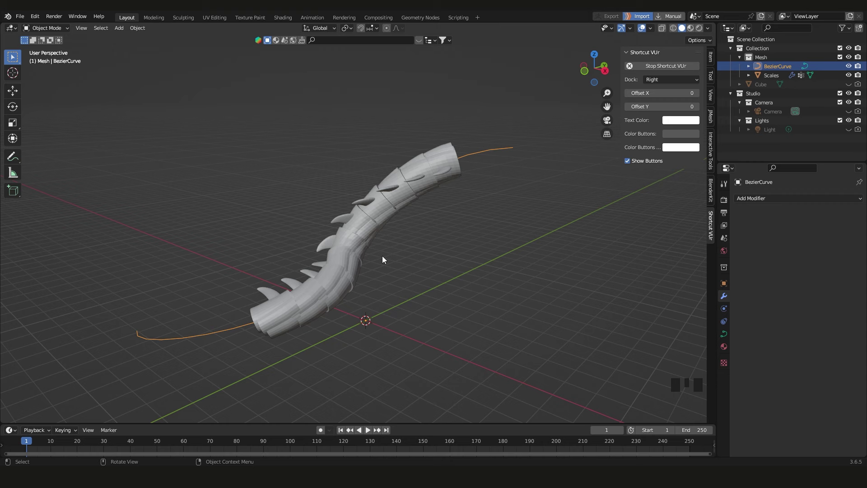
# Add a Subdivision Surface modifier to smooth the Scales tail
pyautogui.scroll(3)
pyautogui.click(345, 263)
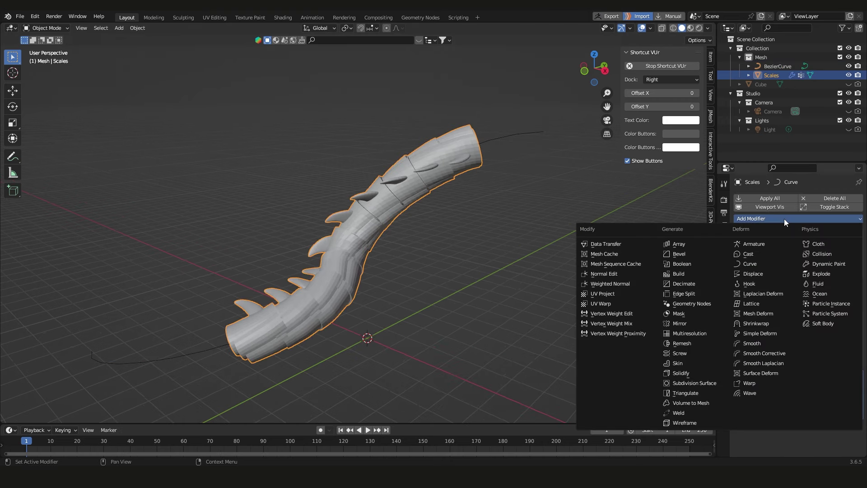
pyautogui.click(706, 387)
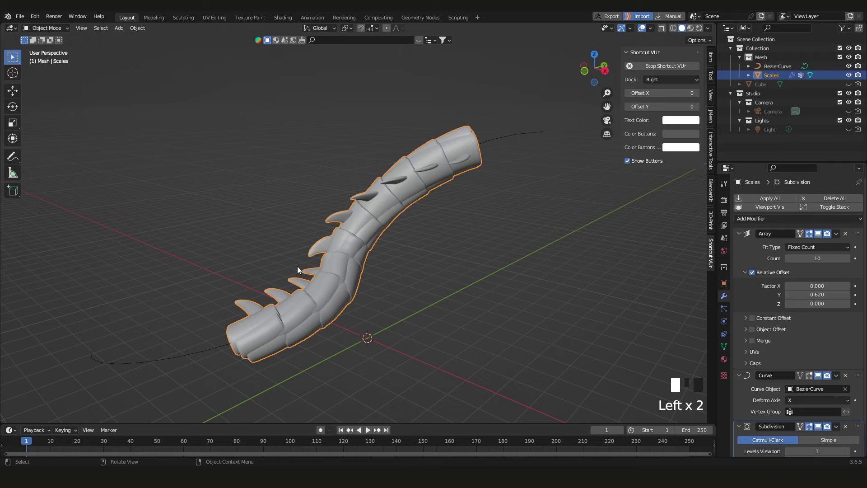
pyautogui.moveTo(312, 263); pyautogui.dragTo(757, 390)
pyautogui.scroll(-3)
pyautogui.scroll(-3)
pyautogui.middleClick(323, 283)
pyautogui.scroll(3)
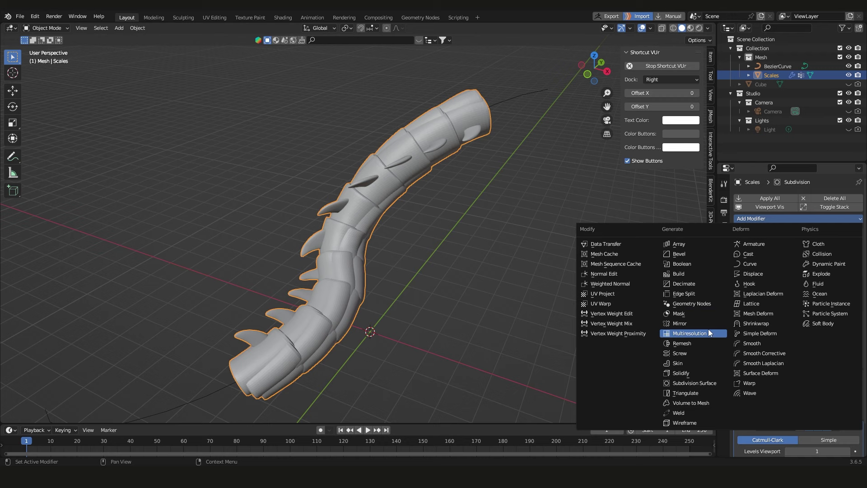
# Add an Edge Split modifier and move it above Subdivision to keep scale edges crisp
pyautogui.moveTo(703, 296); pyautogui.dragTo(796, 369)
pyautogui.scroll(-3)
pyautogui.moveTo(862, 428); pyautogui.dragTo(853, 359)
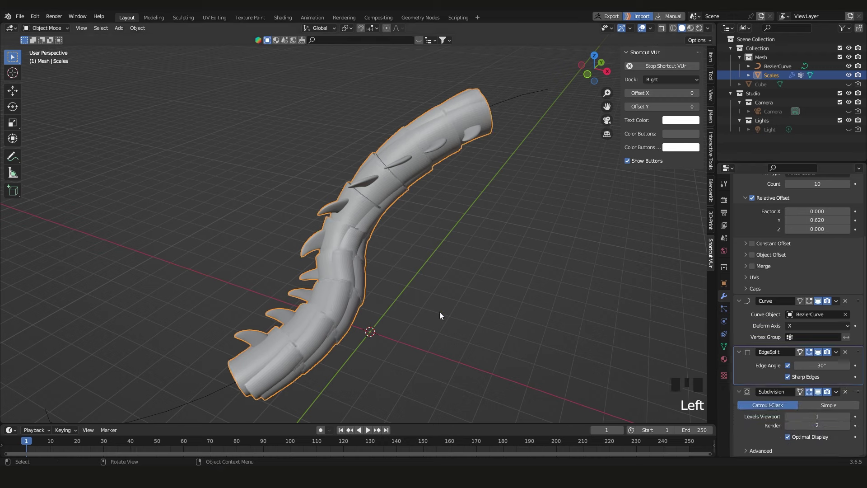
pyautogui.scroll(3)
pyautogui.scroll(3)
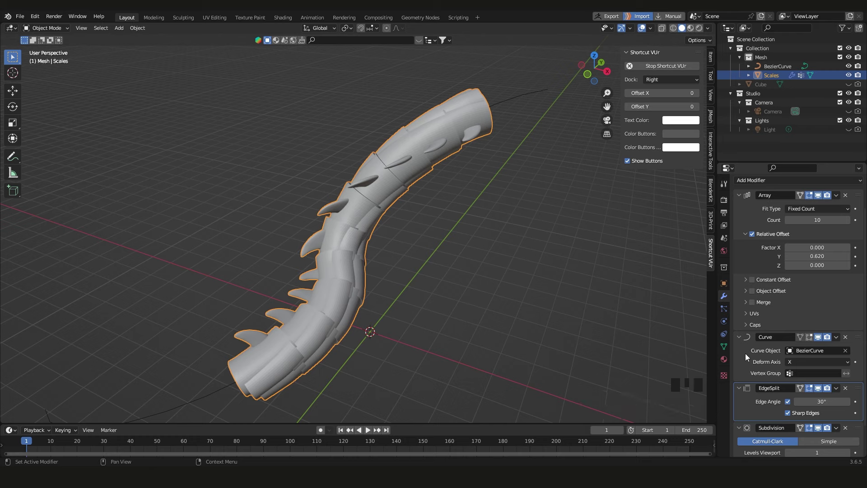
pyautogui.scroll(-3)
pyautogui.scroll(-3)
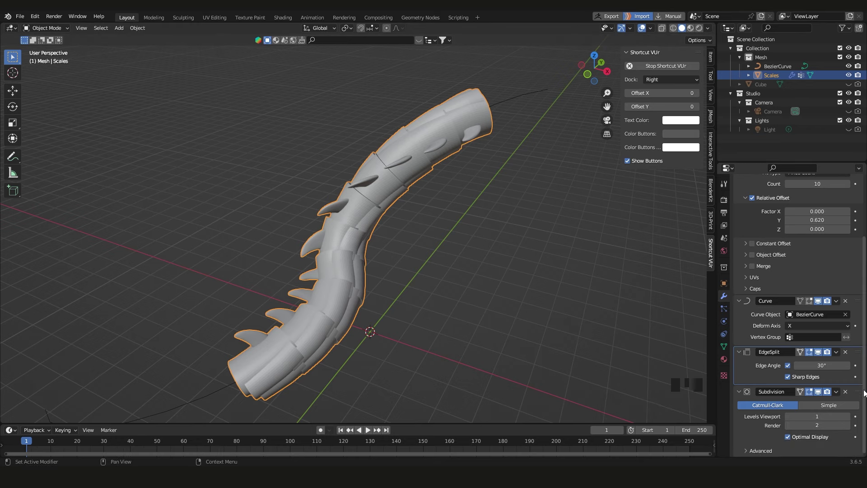
# Select the Bezier curve and nudge one of its points in Edit Mode
pyautogui.scroll(-3)
pyautogui.moveTo(376, 282); pyautogui.dragTo(456, 187)
pyautogui.click(456, 187)
pyautogui.moveTo(458, 192); pyautogui.dragTo(434, 245)
pyautogui.press('Tab')
pyautogui.moveTo(450, 265); pyautogui.dragTo(343, 265)
pyautogui.press('Escape')
pyautogui.click(347, 260)
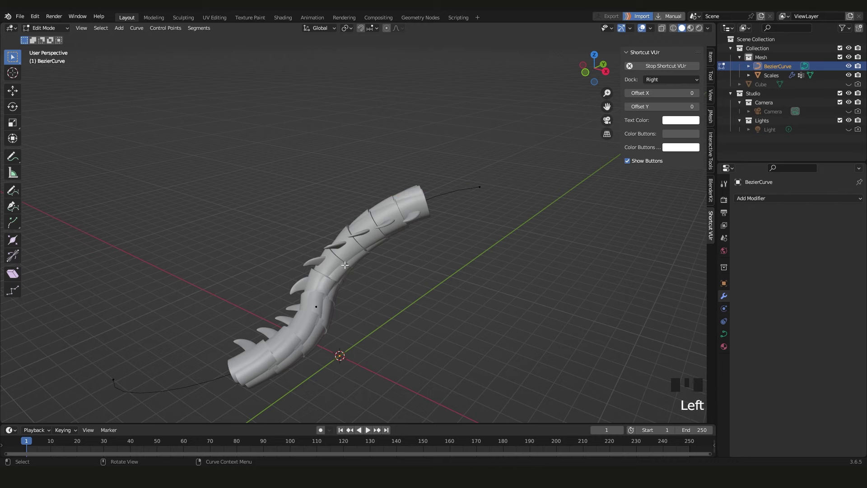
pyautogui.click(339, 256)
pyautogui.press('Tab')
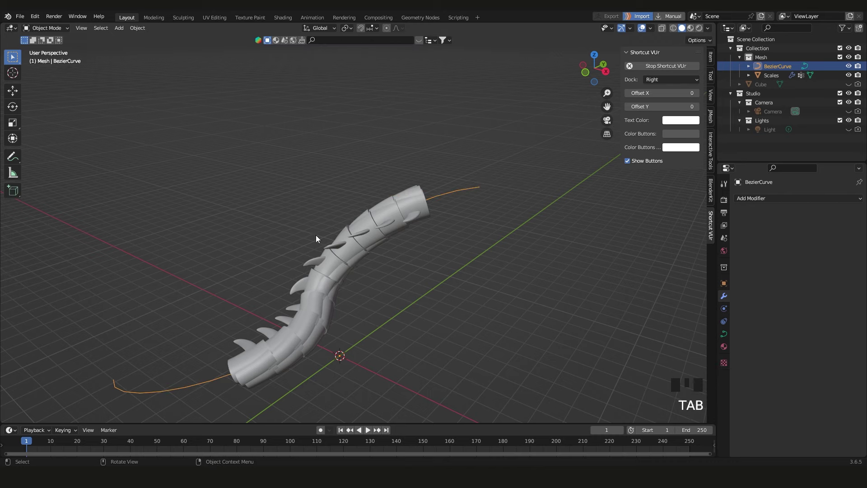
# Select the Scales tail mesh and duplicate it as Scales.001
pyautogui.click(335, 282)
pyautogui.scroll(3)
pyautogui.moveTo(440, 239); pyautogui.dragTo(417, 237)
pyautogui.scroll(3)
pyautogui.click(502, 245)
pyautogui.click(424, 197)
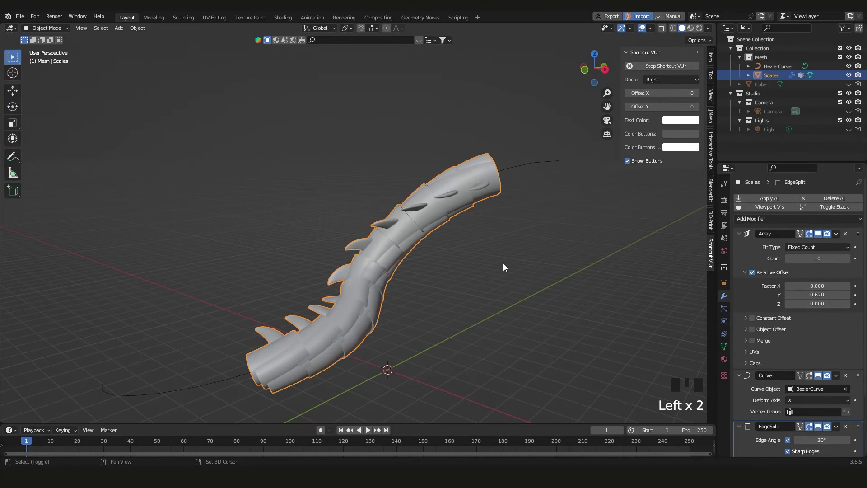
pyautogui.press('shift+d')
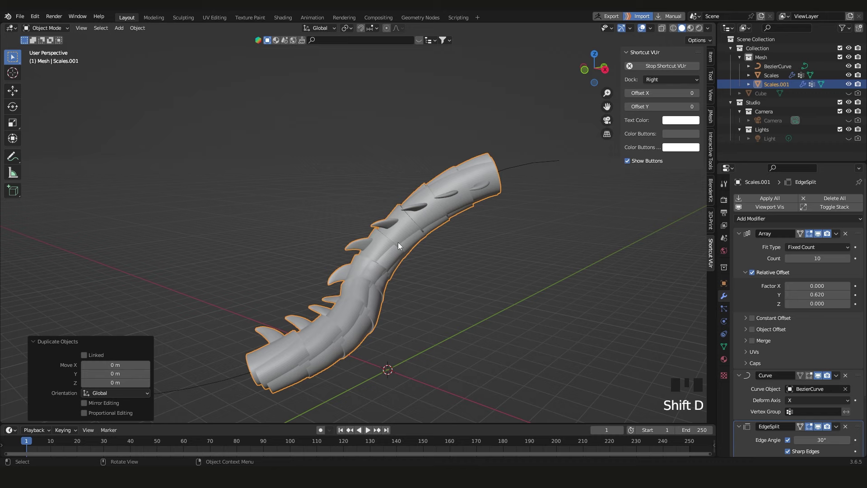
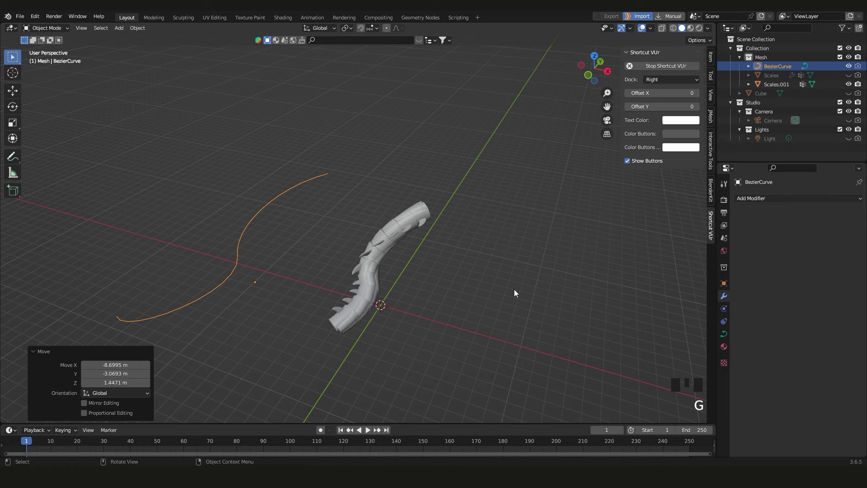
# Undo once and select the duplicated tail Scales.001 while inspecting it
pyautogui.press('ctrl+z')
pyautogui.moveTo(441, 276); pyautogui.dragTo(413, 228)
pyautogui.scroll(3)
pyautogui.click(433, 245)
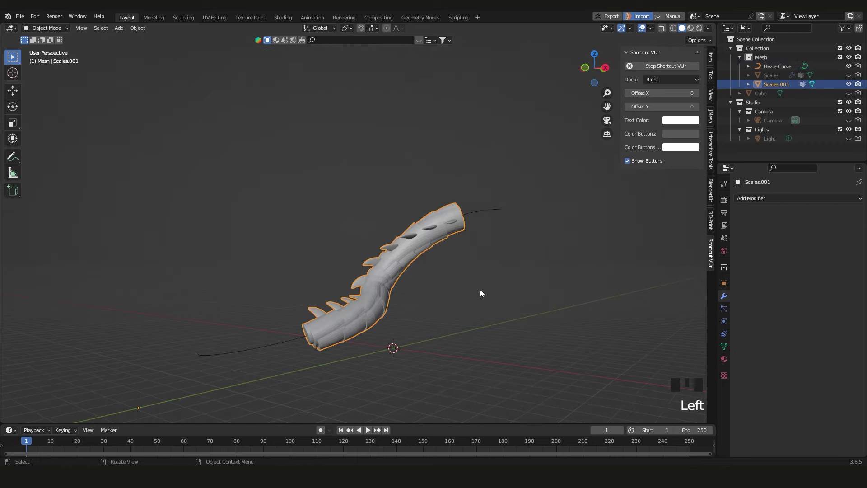
pyautogui.moveTo(446, 251); pyautogui.dragTo(406, 269)
pyautogui.scroll(3)
pyautogui.moveTo(413, 275); pyautogui.dragTo(427, 259)
pyautogui.scroll(-3)
pyautogui.moveTo(426, 262); pyautogui.dragTo(531, 236)
# Undo back to the single Scales tail and select the Bezier curve
pyautogui.press('ctrl+z')
pyautogui.press('ctrl+z')
pyautogui.press('ctrl+z')
pyautogui.press('ctrl+z')
pyautogui.press('ctrl+z')
pyautogui.moveTo(390, 301); pyautogui.dragTo(416, 269)
pyautogui.scroll(3)
pyautogui.moveTo(471, 256); pyautogui.dragTo(525, 210)
pyautogui.click(526, 210)
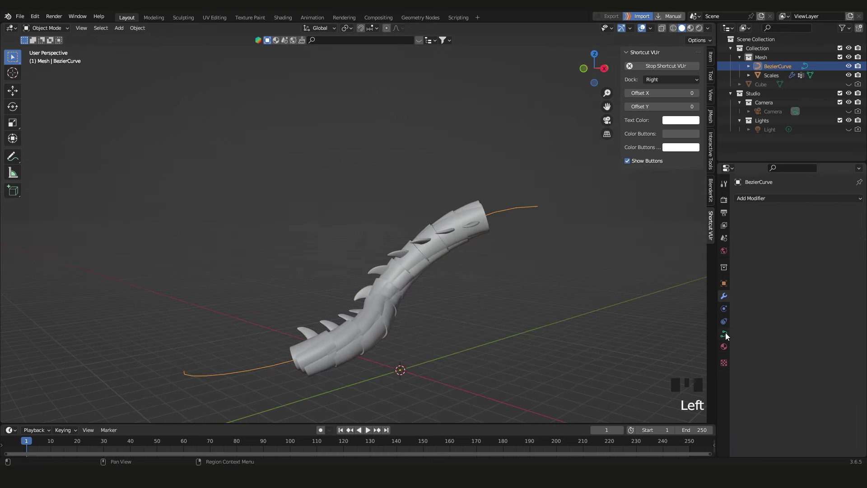
# Show the curve's Object Data settings at resolution 12 and unhide Scales
pyautogui.click(729, 336)
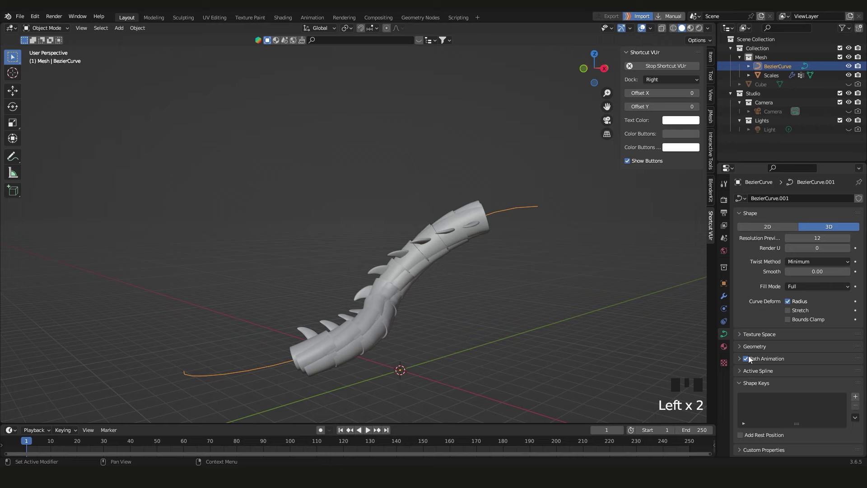
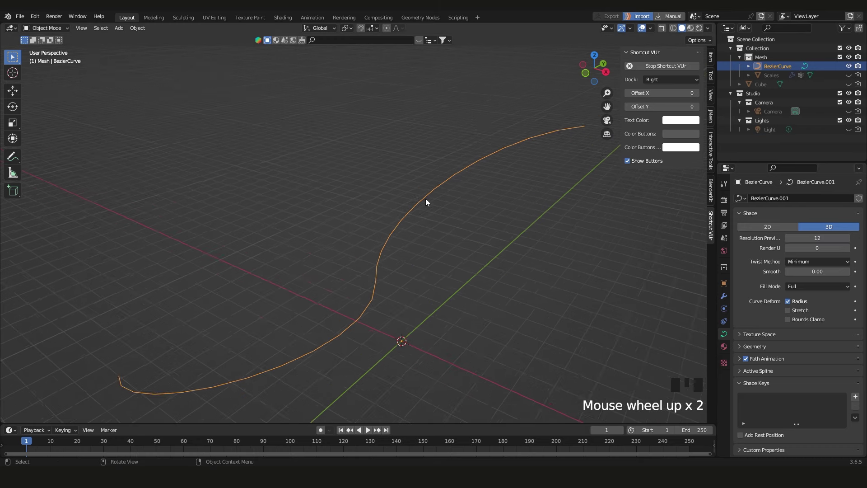
pyautogui.moveTo(474, 241); pyautogui.dragTo(443, 232)
pyautogui.scroll(3)
pyautogui.scroll(-3)
pyautogui.moveTo(438, 225); pyautogui.dragTo(855, 79)
pyautogui.click(855, 78)
# Select the Scales tail and show its Material Properties
pyautogui.moveTo(401, 225); pyautogui.dragTo(409, 241)
pyautogui.click(409, 241)
pyautogui.click(727, 360)
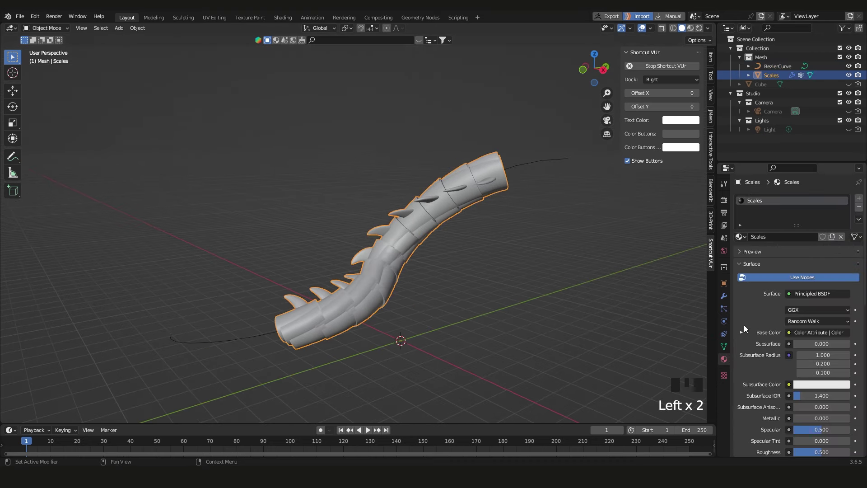
# Select the BezierCurve and inspect how the Scales tail follows it from several angles
pyautogui.click(728, 303)
pyautogui.scroll(-3)
pyautogui.scroll(-3)
pyautogui.moveTo(841, 396); pyautogui.dragTo(436, 316)
pyautogui.moveTo(436, 316); pyautogui.dragTo(362, 305)
pyautogui.scroll(3)
pyautogui.moveTo(378, 306); pyautogui.dragTo(548, 144)
pyautogui.scroll(-3)
pyautogui.click(543, 158)
pyautogui.middleClick(543, 166)
# Raise the curve's Shape preview resolution to 150 so the tail's S-bend smooths out, then deselect it
pyautogui.click(726, 339)
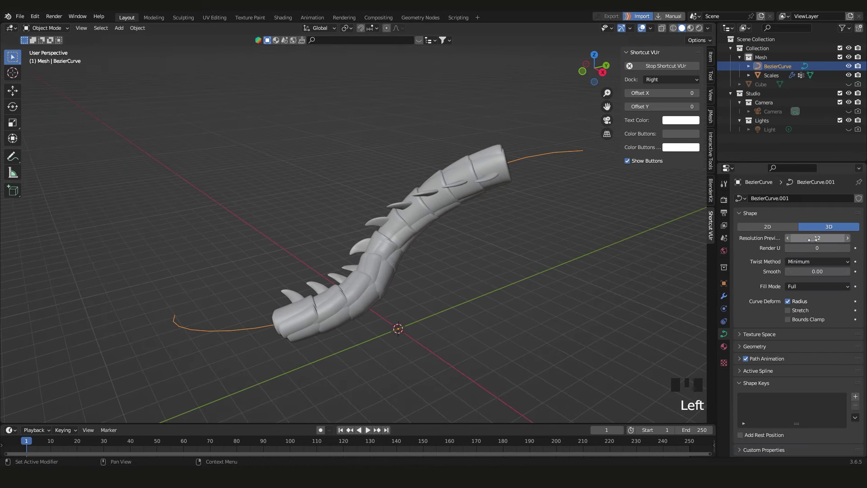
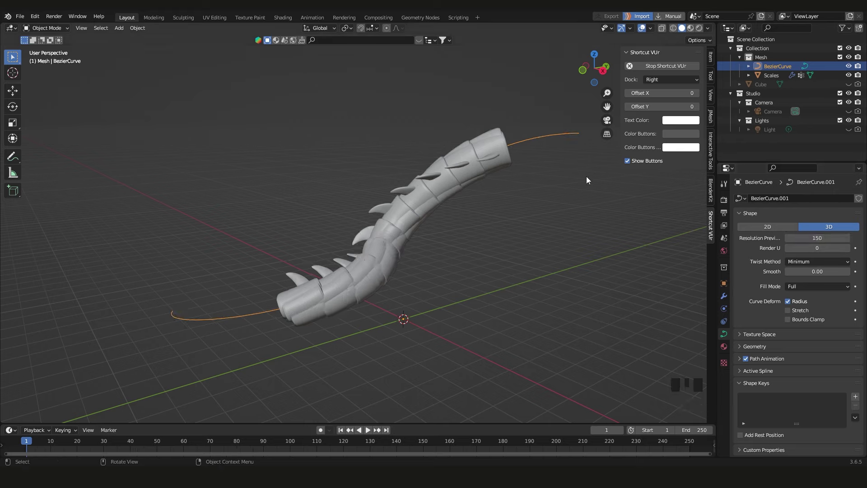
pyautogui.click(562, 127)
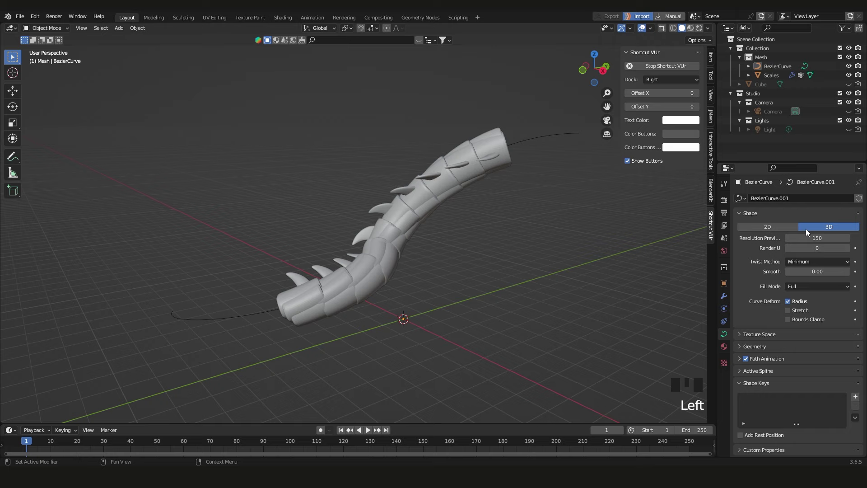
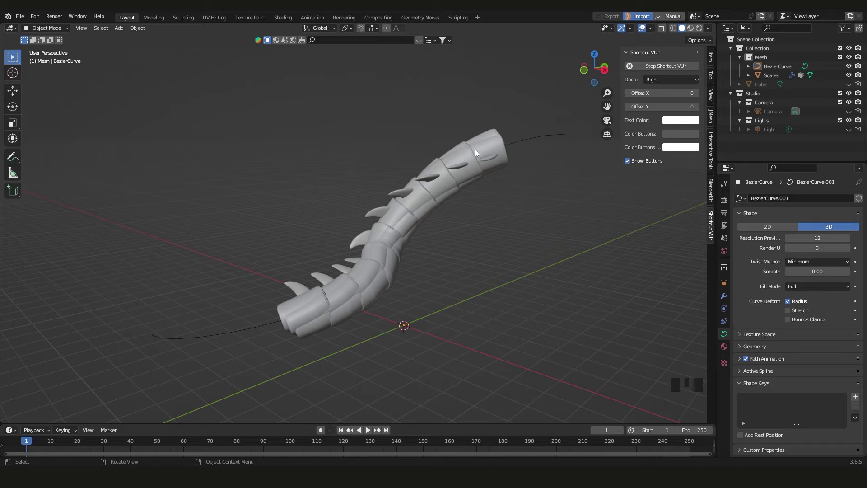
# Add a Cylinder beneath the tail and select it with Scales active, Cube hidden
pyautogui.moveTo(430, 200); pyautogui.dragTo(411, 258)
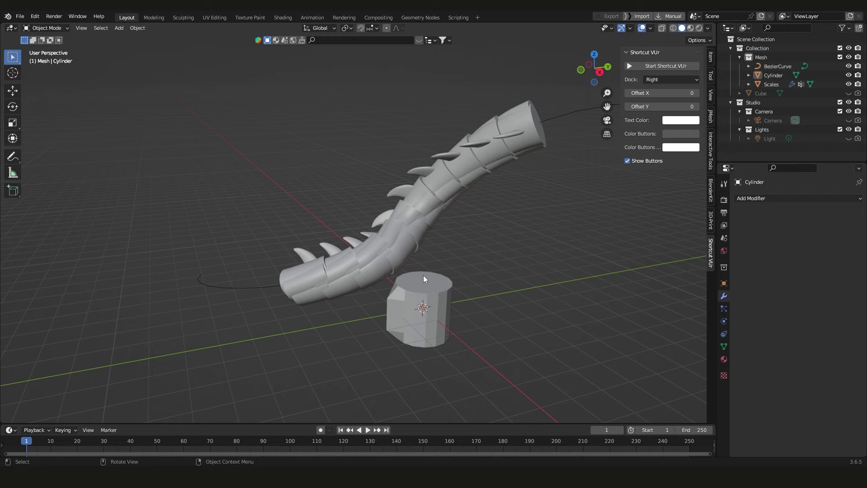
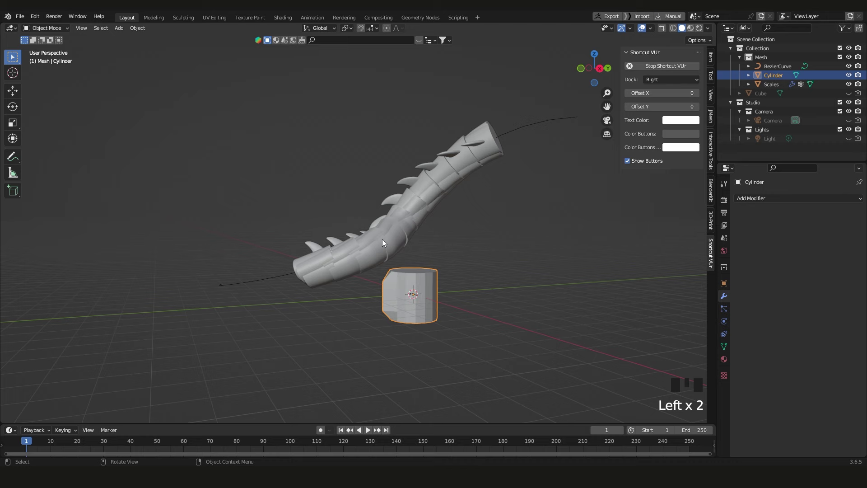
pyautogui.click(385, 246)
pyautogui.moveTo(407, 233); pyautogui.dragTo(407, 313)
pyautogui.scroll(3)
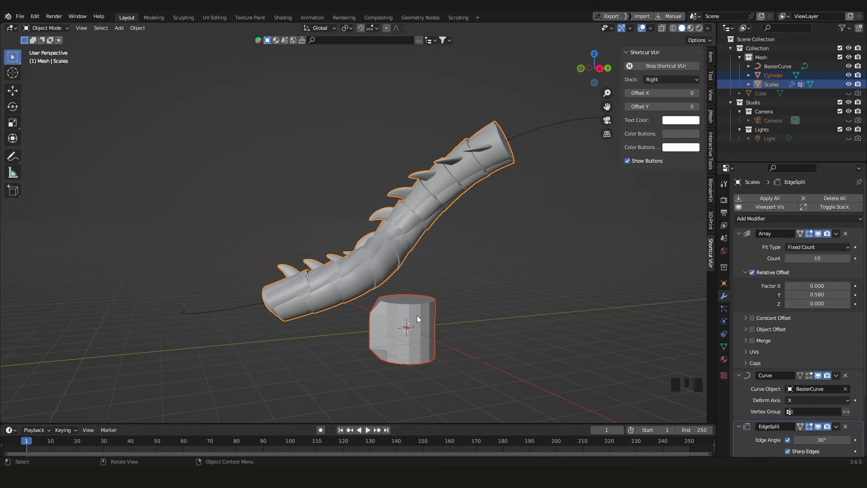
# Copy the Scales tail's modifiers onto the Cylinder via Ctrl+L, making it an arrayed tube
pyautogui.press('ctrl+l')
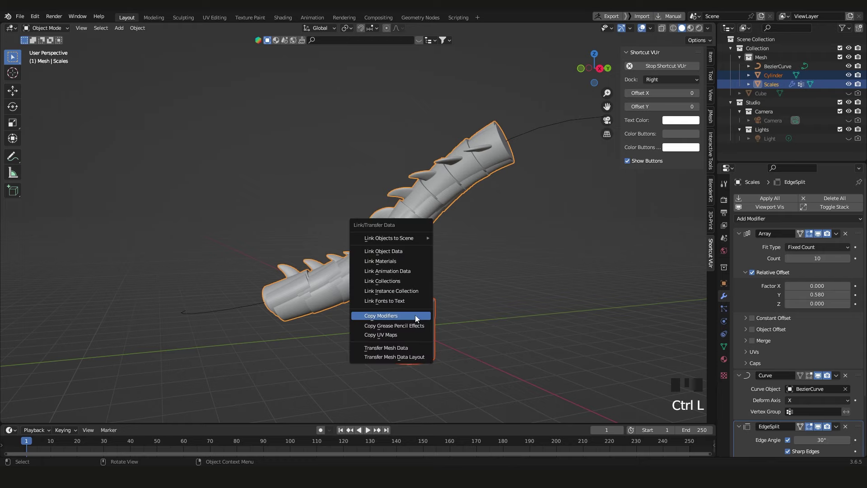
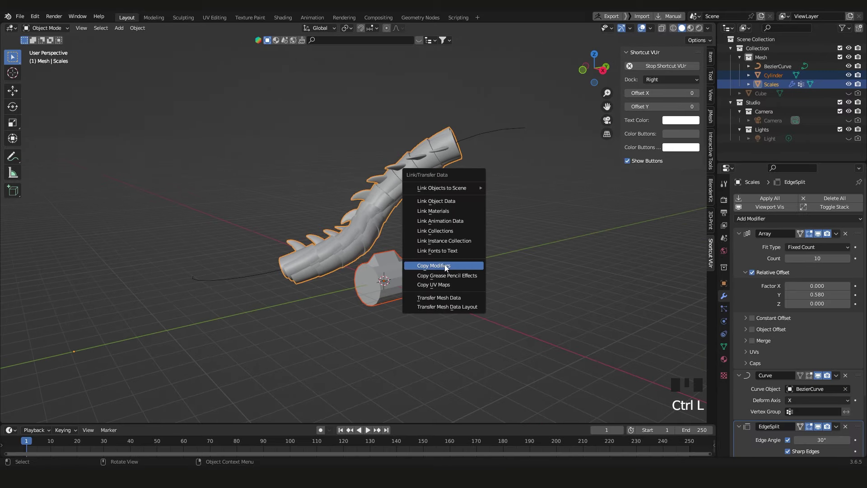
pyautogui.scroll(-3)
pyautogui.moveTo(451, 215); pyautogui.dragTo(436, 215)
pyautogui.scroll(3)
pyautogui.click(470, 216)
# Apply the Cylinder's rotation with Ctrl+A so the tube deforms correctly
pyautogui.press('ctrl+a')
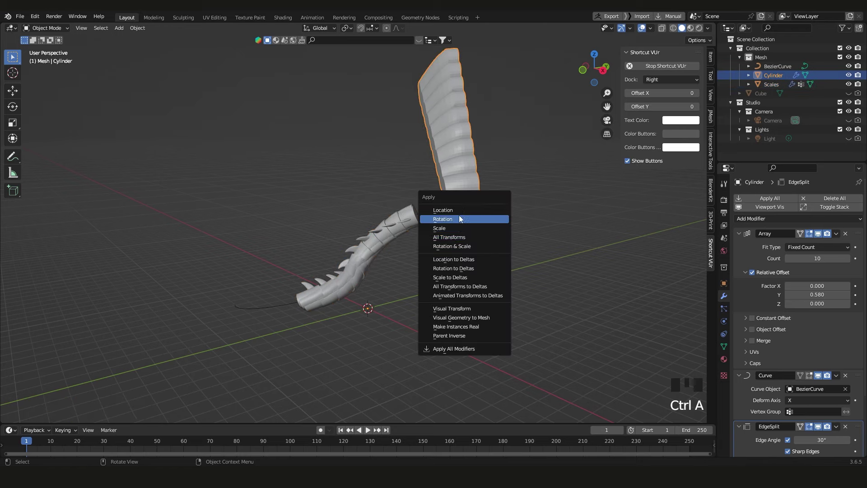
pyautogui.moveTo(445, 245); pyautogui.dragTo(474, 273)
pyautogui.click(474, 274)
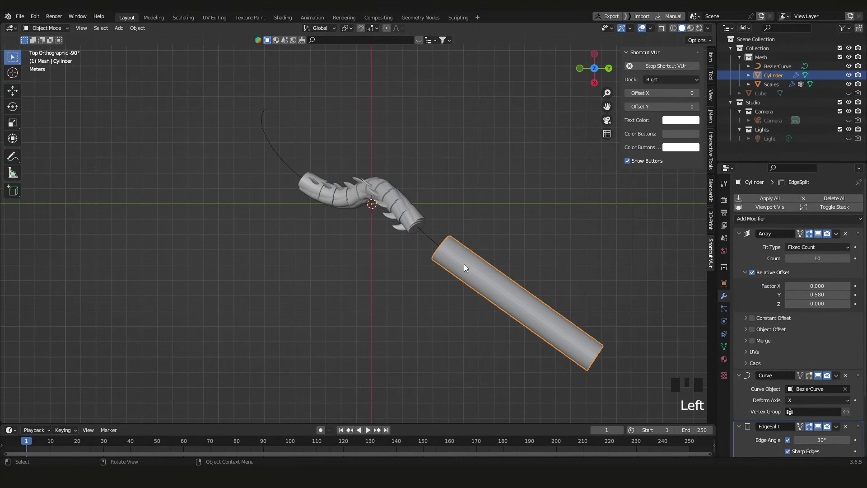
# Move the Cylinder along Y onto the curve's path so it bends with it
pyautogui.press('g')
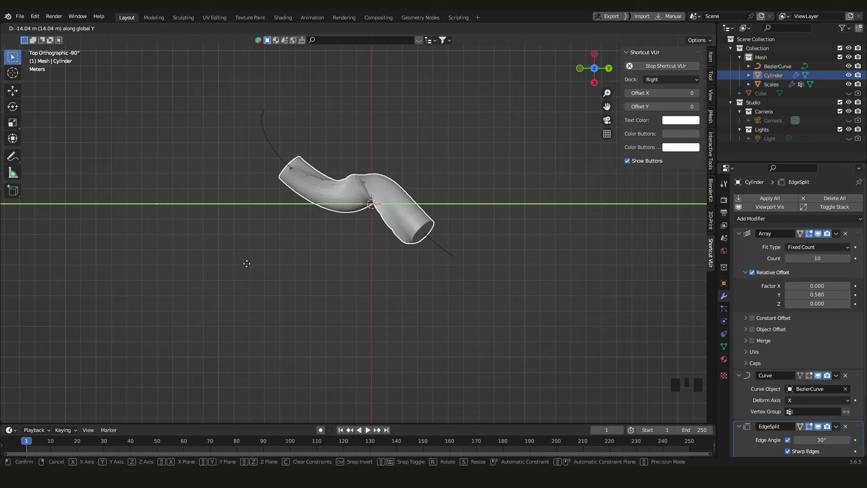
pyautogui.moveTo(342, 226); pyautogui.dragTo(367, 220)
pyautogui.scroll(3)
pyautogui.moveTo(386, 215); pyautogui.dragTo(424, 263)
# In Edit Mode scale down all the Cylinder's base geometry for a thinner, shorter tube, then return to Object Mode
pyautogui.press('Tab')
pyautogui.moveTo(424, 270); pyautogui.dragTo(280, 291)
pyautogui.press('a')
pyautogui.press('s')
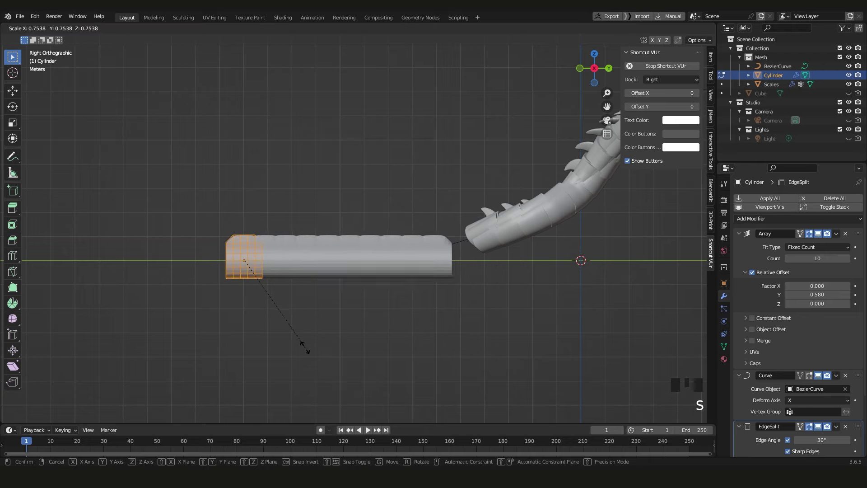
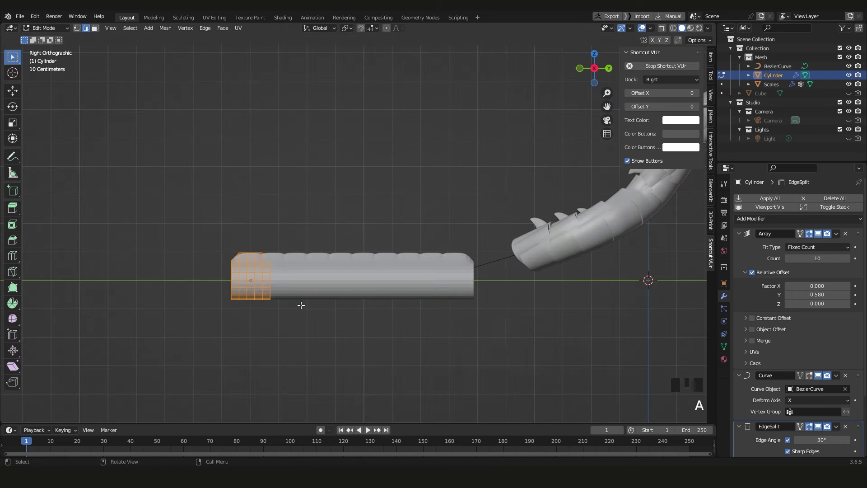
pyautogui.press('s')
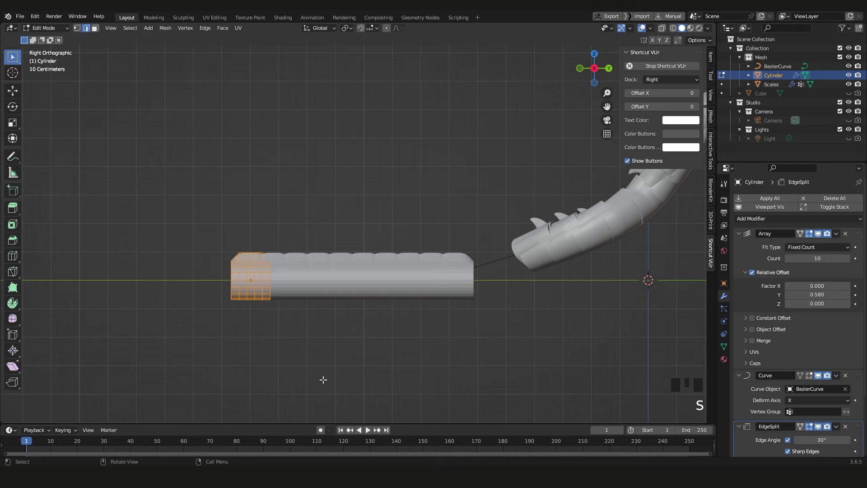
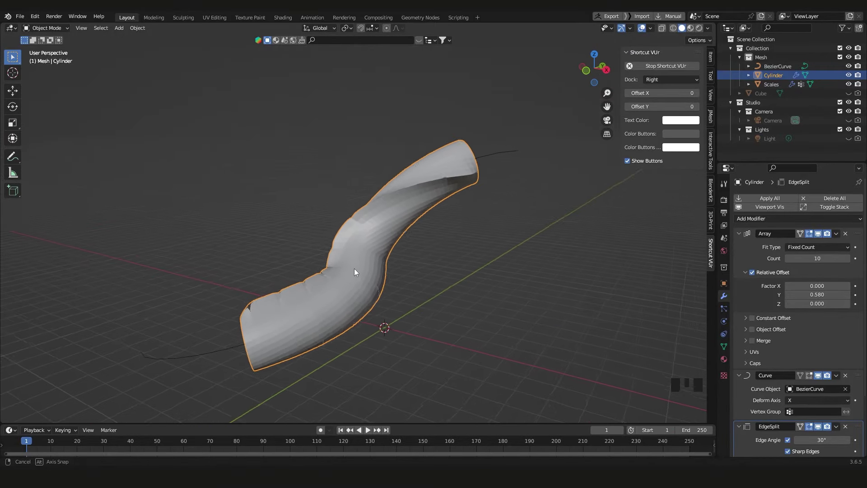
# Undo back through the cylinder edits and reselect the Cylinder with Scales
pyautogui.scroll(-3)
pyautogui.moveTo(435, 266); pyautogui.dragTo(378, 266)
pyautogui.scroll(3)
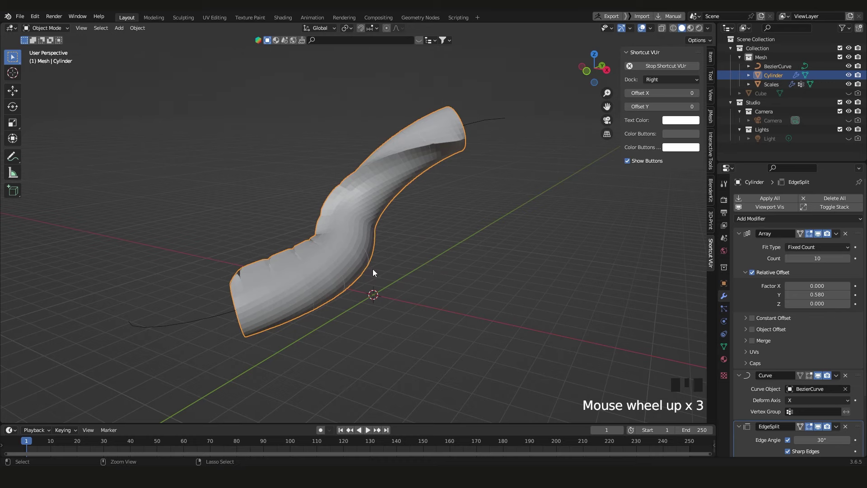
pyautogui.press('ctrl+z')
pyautogui.press('ctrl+z')
pyautogui.press('ctrl+z')
pyautogui.press('ctrl+z')
pyautogui.moveTo(395, 272); pyautogui.dragTo(396, 288)
pyautogui.click(396, 287)
pyautogui.click(351, 248)
pyautogui.click(388, 294)
# Reapply the Cylinder's rotation and copy the tail's modifiers onto it again, then select it alone
pyautogui.press('ctrl+a')
pyautogui.moveTo(402, 295); pyautogui.dragTo(427, 252)
pyautogui.click(427, 252)
pyautogui.click(395, 290)
pyautogui.click(356, 239)
pyautogui.press('ctrl+l')
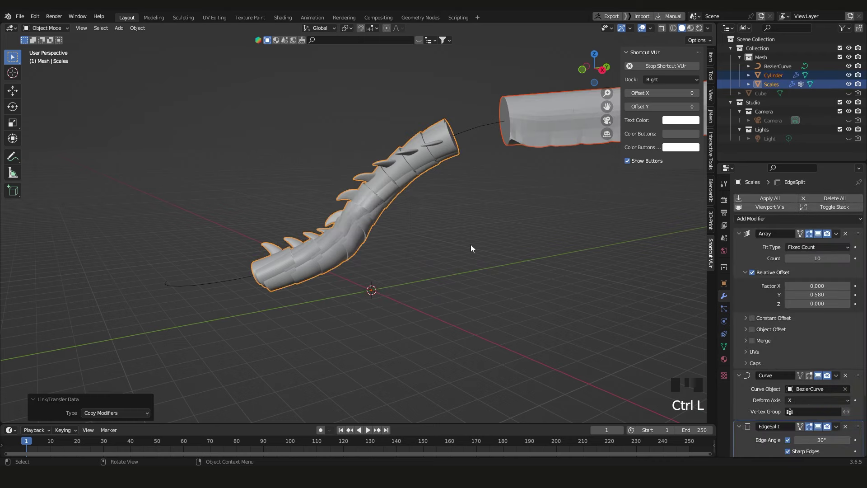
pyautogui.click(545, 129)
# Slide the Cylinder back over the tail along Y and delete it from the scene
pyautogui.press('g')
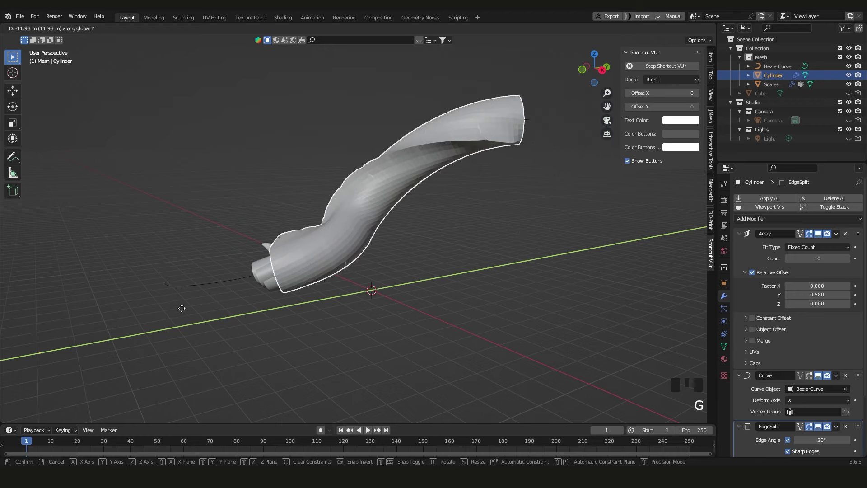
pyautogui.moveTo(359, 226); pyautogui.dragTo(564, 161)
pyautogui.click(563, 162)
pyautogui.moveTo(550, 173); pyautogui.dragTo(563, 197)
pyautogui.press('Tab')
pyautogui.click(559, 184)
pyautogui.press('Tab')
# Set the Scales Array Relative Offset Y to 0.620 to space the segments slightly apart
pyautogui.click(408, 247)
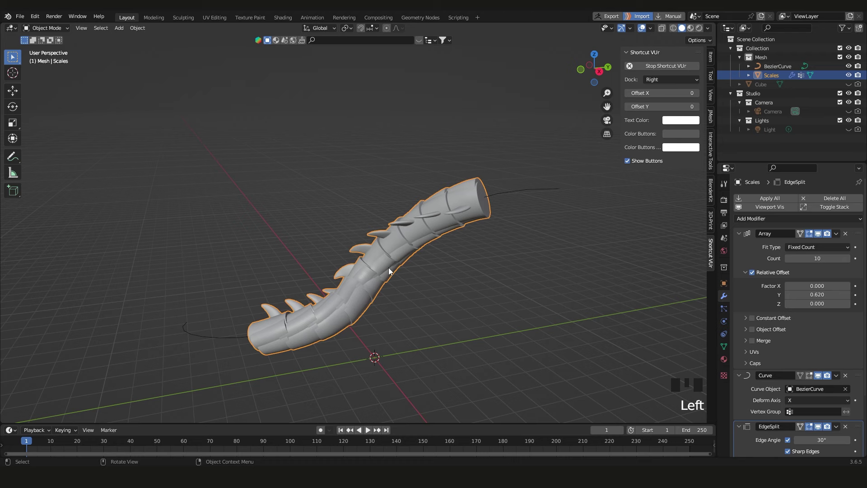
# Edit the Scales base segment briefly and raise the Array Relative Offset Y toward 1.340 for clear gaps
pyautogui.press('Tab')
pyautogui.moveTo(321, 329); pyautogui.dragTo(288, 261)
pyautogui.click(288, 262)
pyautogui.click(294, 279)
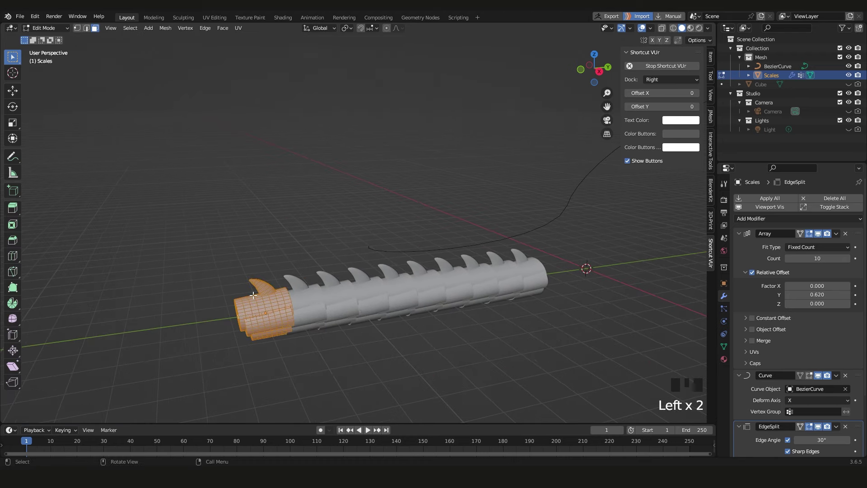
pyautogui.moveTo(508, 269); pyautogui.dragTo(516, 275)
pyautogui.press('Tab')
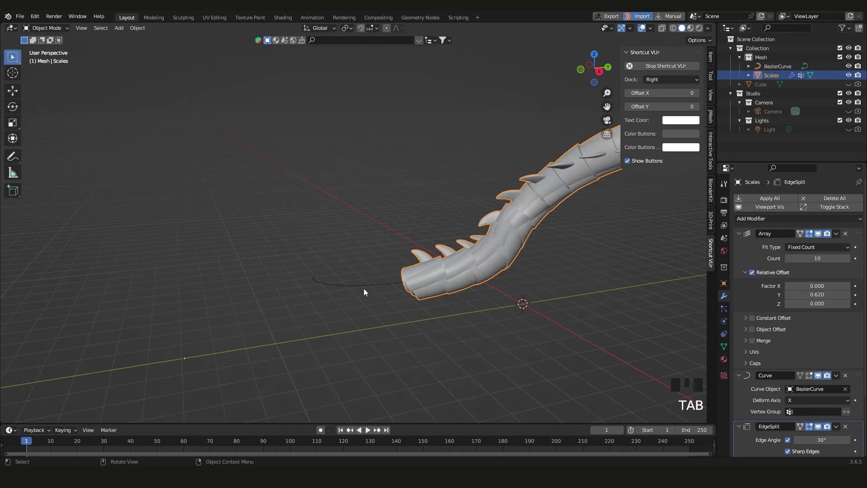
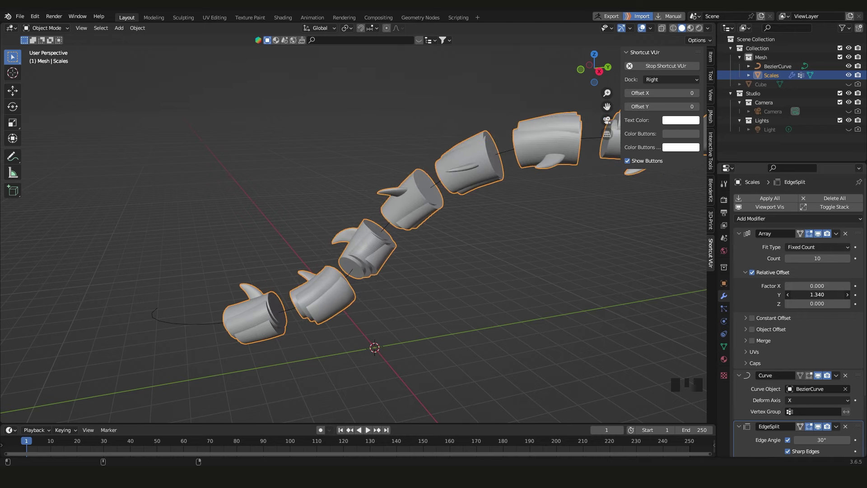
# Drag the Array Relative Offset Y to 1.370 and frame the ten spaced-out segments along the curve
pyautogui.scroll(-3)
pyautogui.moveTo(537, 205); pyautogui.dragTo(404, 219)
pyautogui.scroll(3)
pyautogui.moveTo(418, 207); pyautogui.dragTo(447, 206)
pyautogui.scroll(-3)
pyautogui.moveTo(442, 203); pyautogui.dragTo(391, 225)
pyautogui.scroll(3)
pyautogui.scroll(-3)
pyautogui.moveTo(305, 270); pyautogui.dragTo(271, 304)
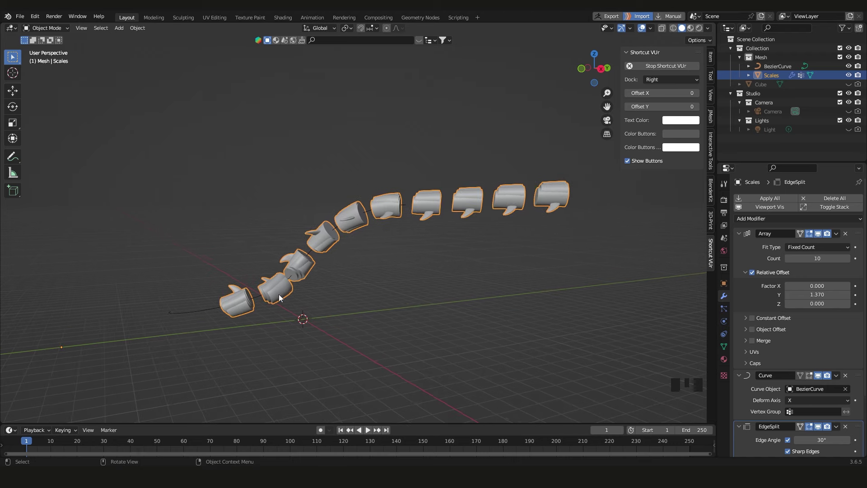